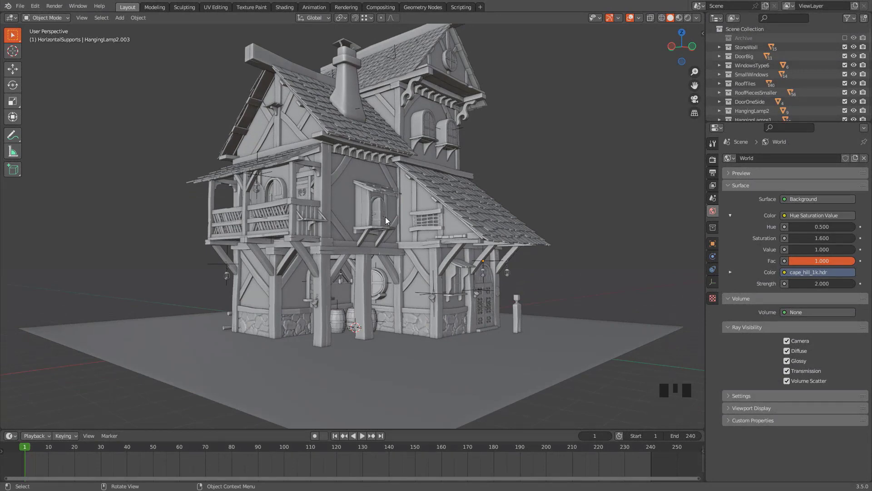
- Select the hanging lantern beside the door and frame it up close with Numpad period
scroll(up, 3)
drag(416, 289, 575, 213)
click(575, 214)
click(546, 205)
click(576, 214)
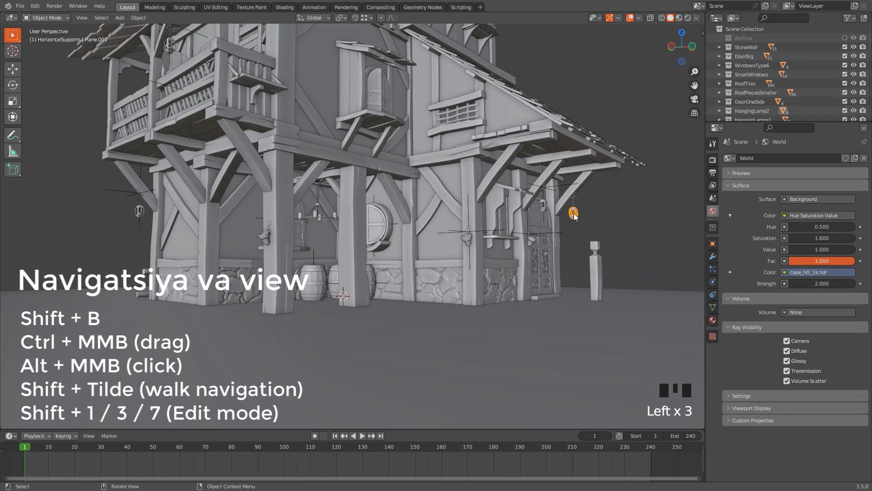
key(KP_Decimal)
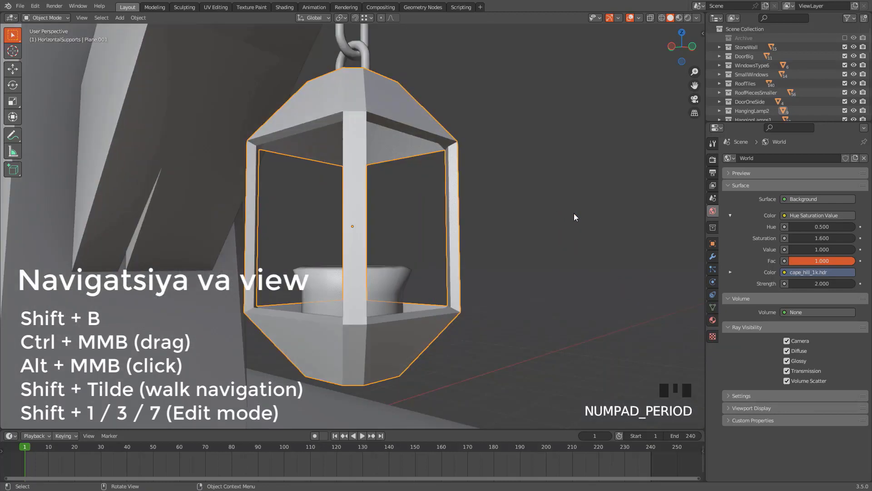
- Orbit around the lantern and pull back to show the whole house front
scroll(down, 3)
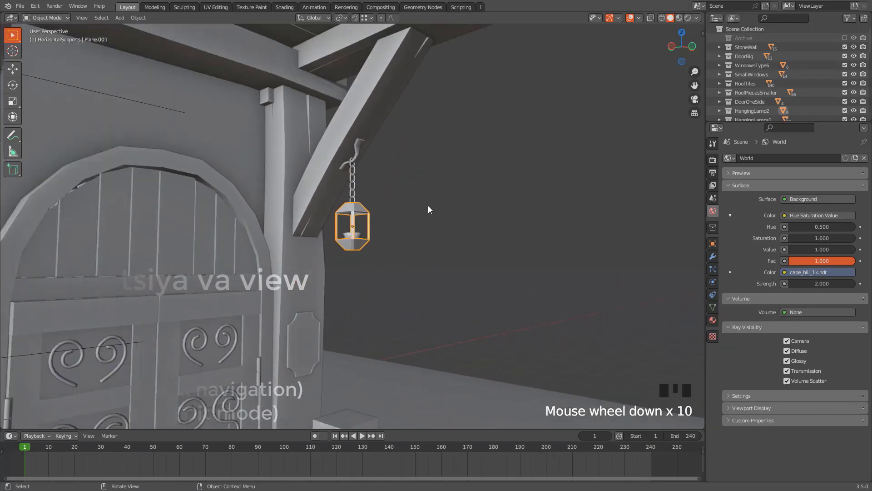
drag(423, 196, 446, 190)
scroll(down, 3)
drag(394, 212, 468, 195)
scroll(down, 3)
drag(464, 204, 405, 234)
scroll(up, 3)
drag(424, 251, 255, 274)
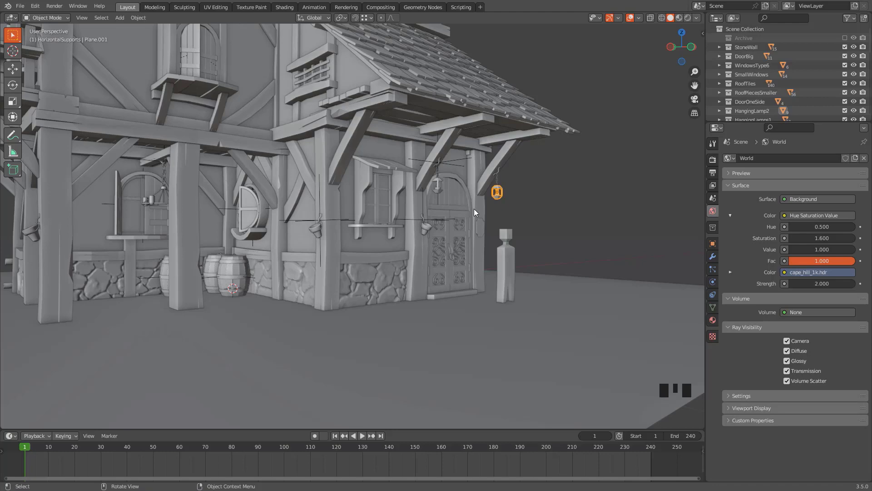
- Box-zoom into the door area and frame a first picked object there
key(shift+b)
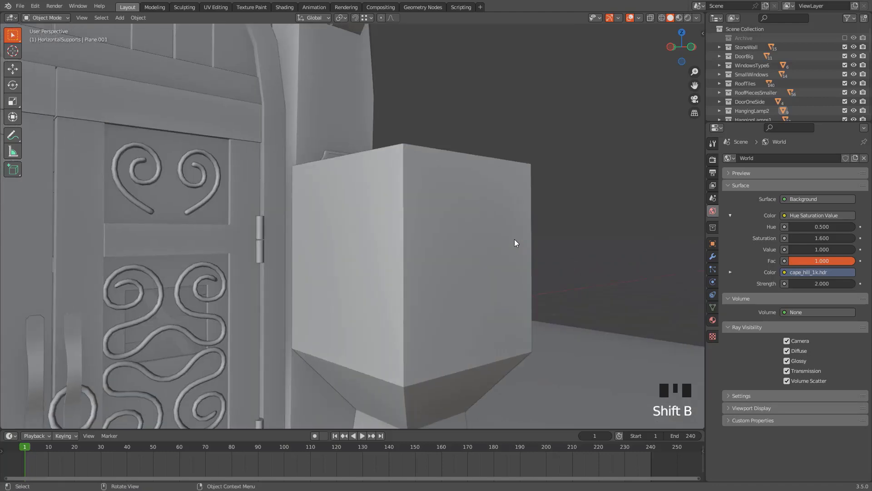
scroll(down, 3)
drag(467, 254, 238, 245)
key(shift+b)
scroll(down, 3)
scroll(down, 3)
scroll(down, 3)
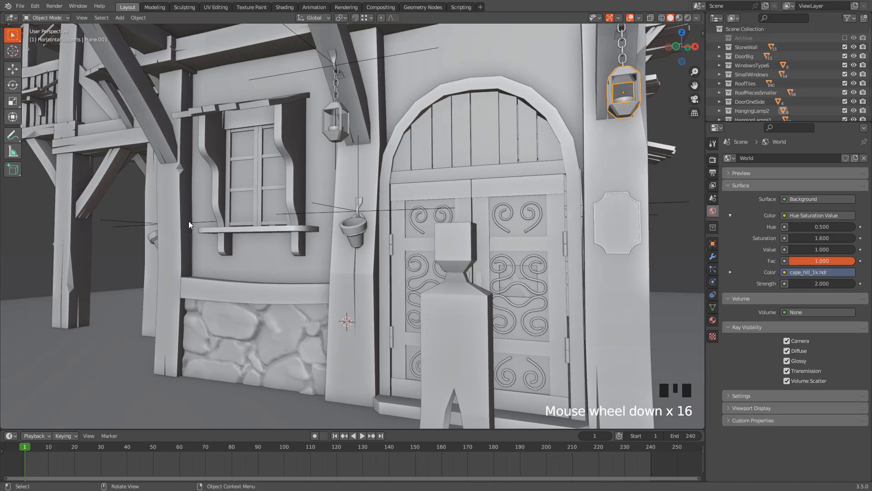
click(181, 211)
key(KP_Decimal)
scroll(up, 3)
scroll(down, 3)
- Select the tall post Block.004 left of the window and frame it up close
click(184, 203)
click(309, 201)
key(KP_Decimal)
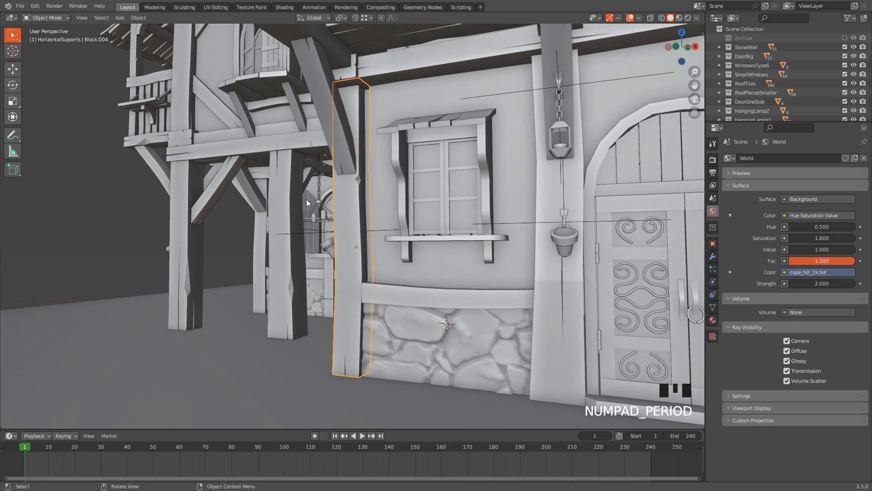
scroll(up, 3)
key(shift+b)
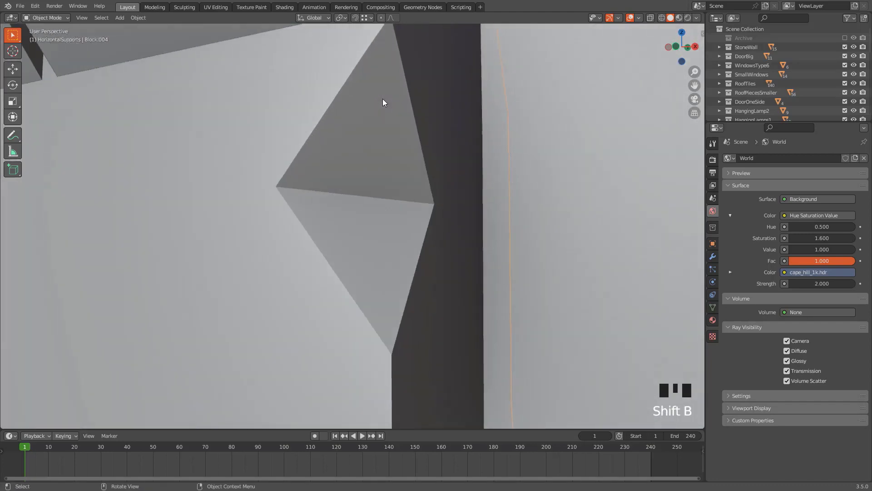
scroll(down, 3)
drag(354, 207, 385, 214)
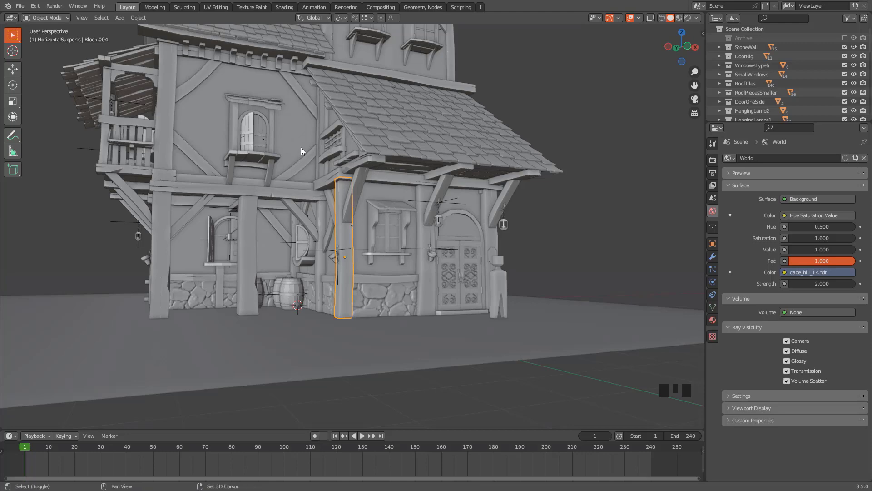
drag(306, 141, 388, 222)
scroll(down, 3)
scroll(up, 3)
scroll(down, 3)
scroll(up, 3)
scroll(down, 3)
scroll(up, 3)
scroll(up, 3)
scroll(down, 3)
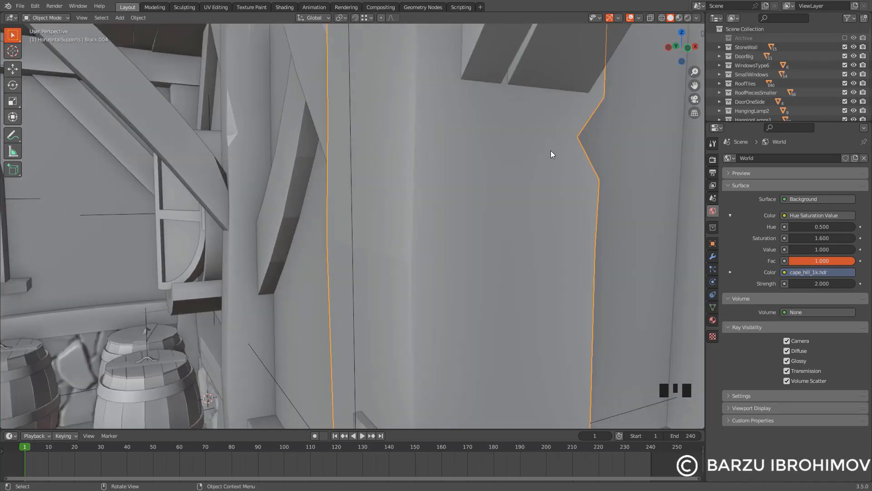
scroll(up, 3)
scroll(down, 3)
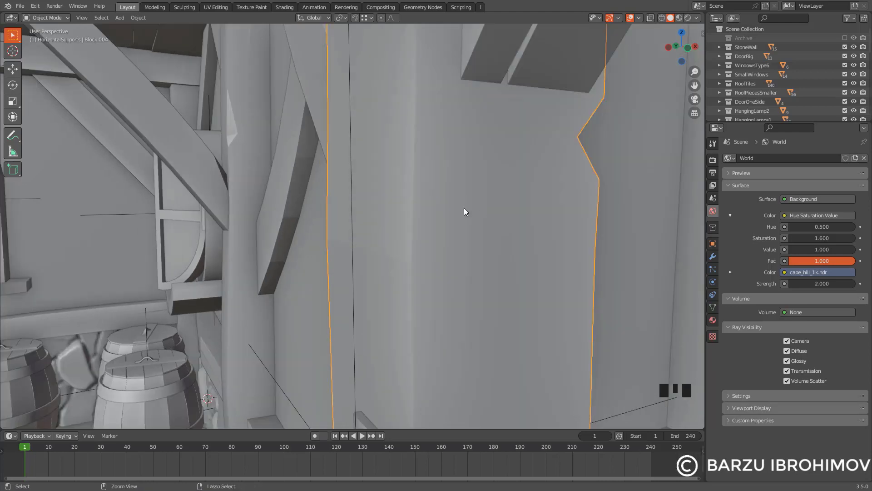
drag(475, 218, 475, 226)
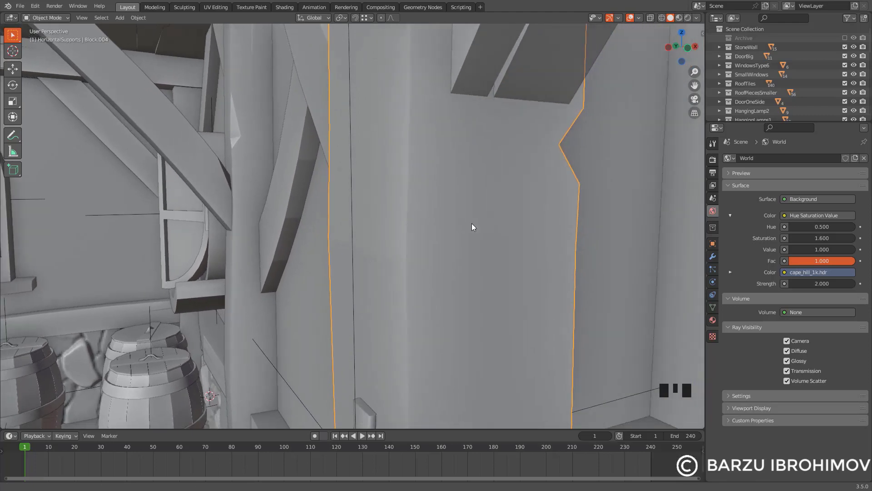
scroll(down, 3)
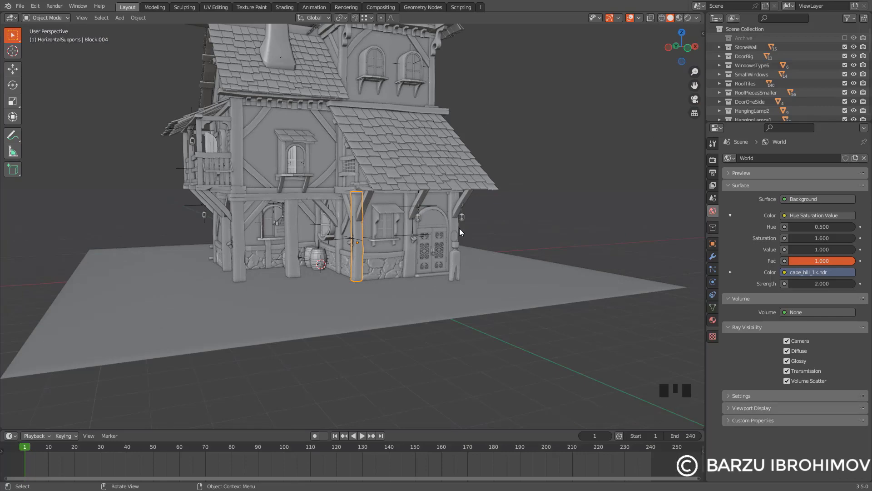
- Recentre the view with Alt+MMB across the wall, balcony, upper roof, chimney and gable
scroll(up, 3)
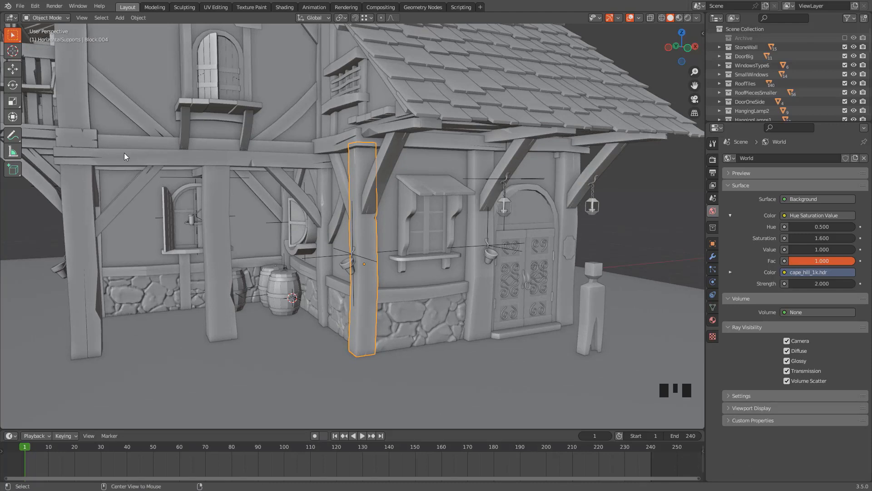
middle_click(81, 137)
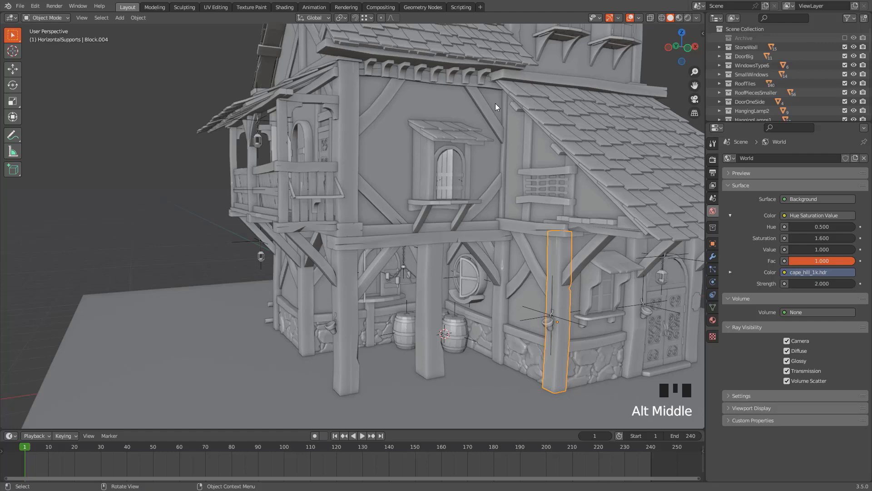
middle_click(205, 128)
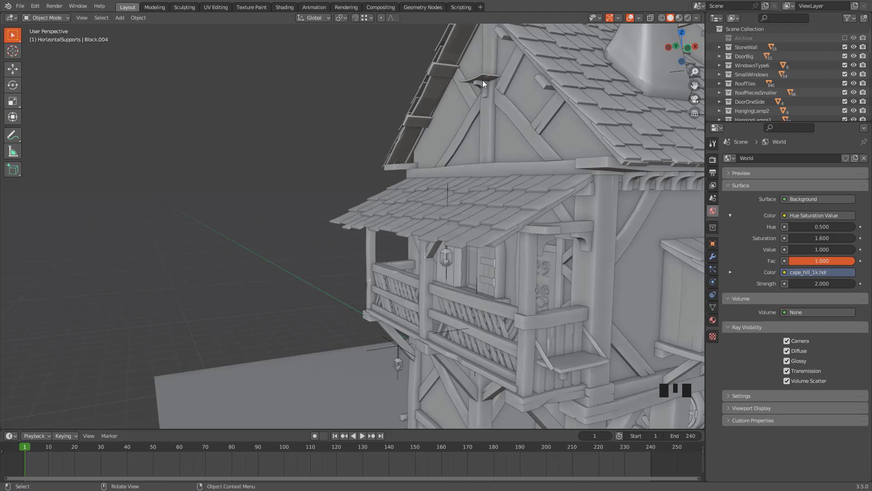
middle_click(487, 78)
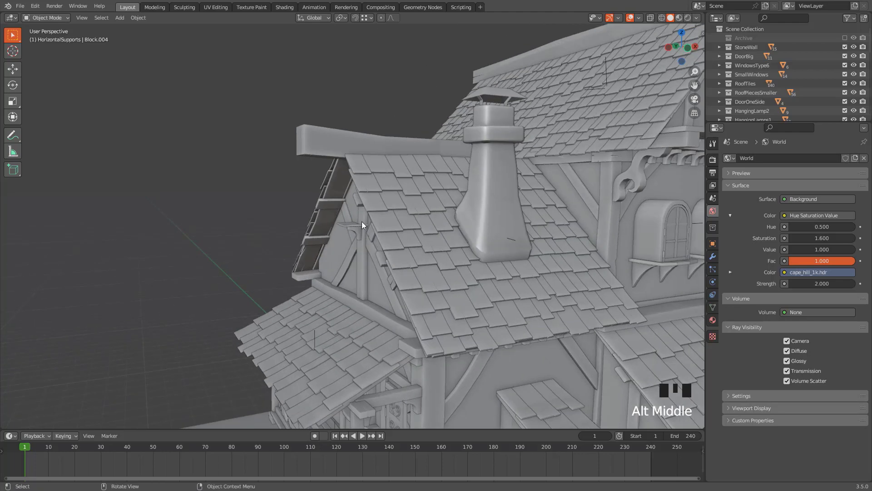
middle_click(626, 188)
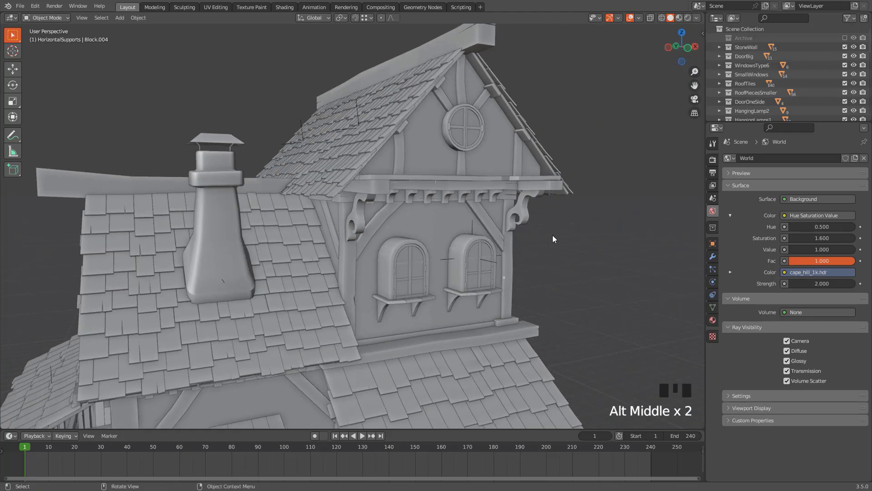
middle_click(460, 398)
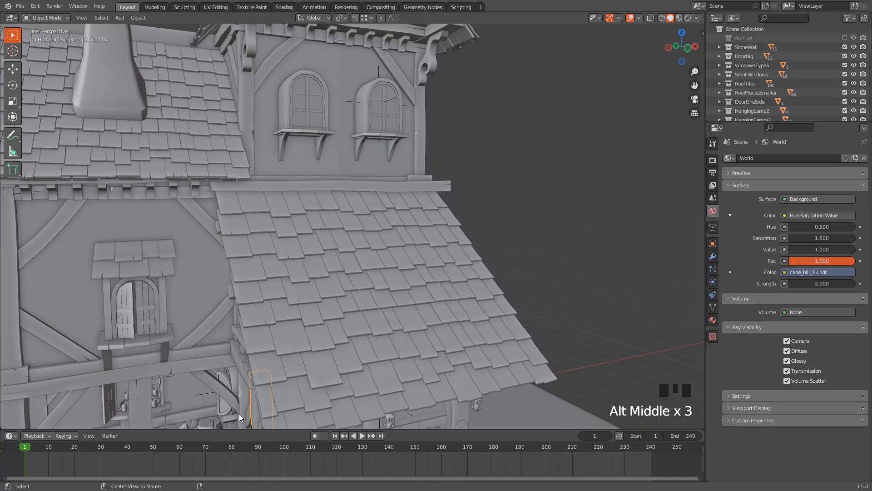
middle_click(238, 414)
middle_click(657, 274)
- Continue recentring around the roof, finish on the small front wing and orbit back to the house front
middle_click(424, 97)
middle_click(90, 192)
middle_click(117, 346)
middle_click(241, 95)
middle_click(694, 138)
middle_click(534, 334)
middle_click(621, 213)
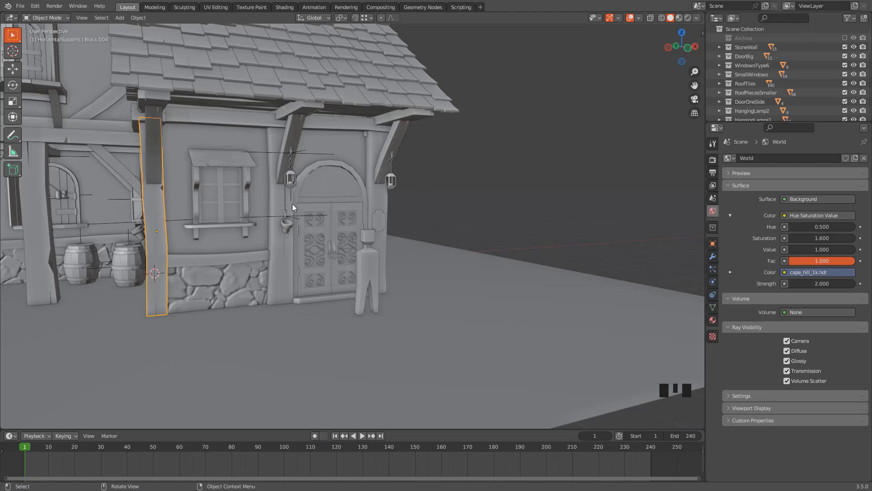
drag(336, 248, 353, 258)
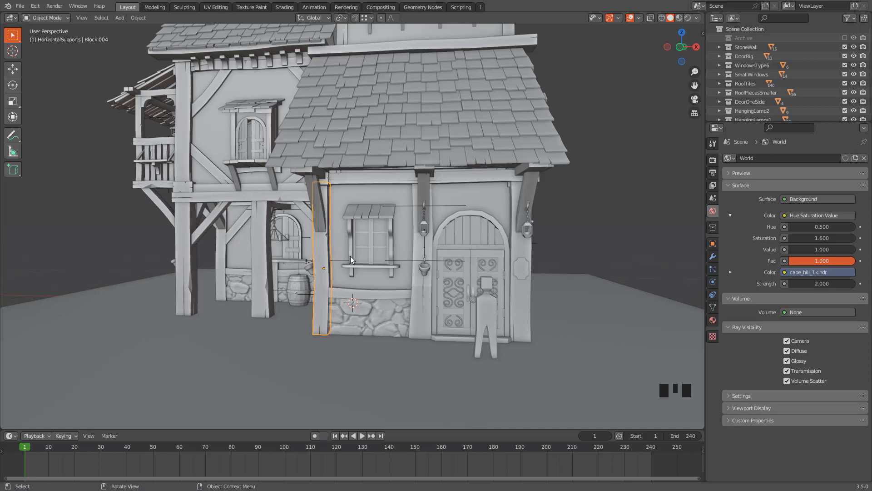
key(shift+`)
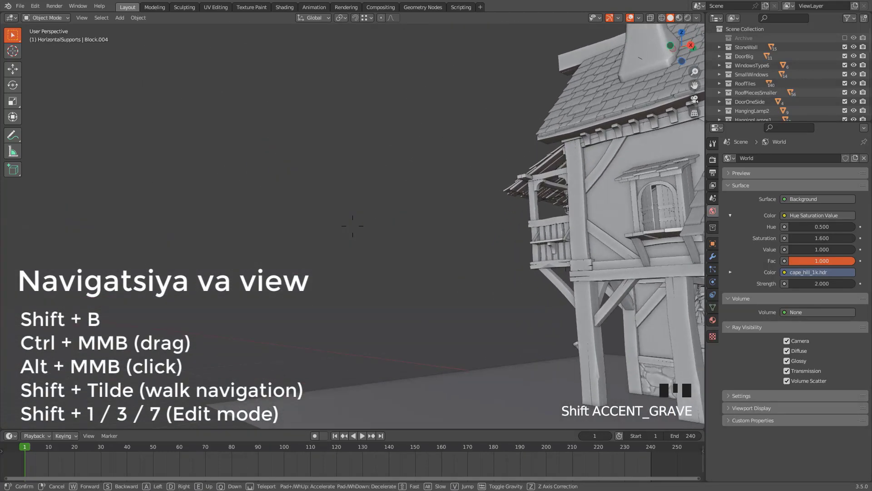
drag(255, 230, 184, 219)
key(shift+`)
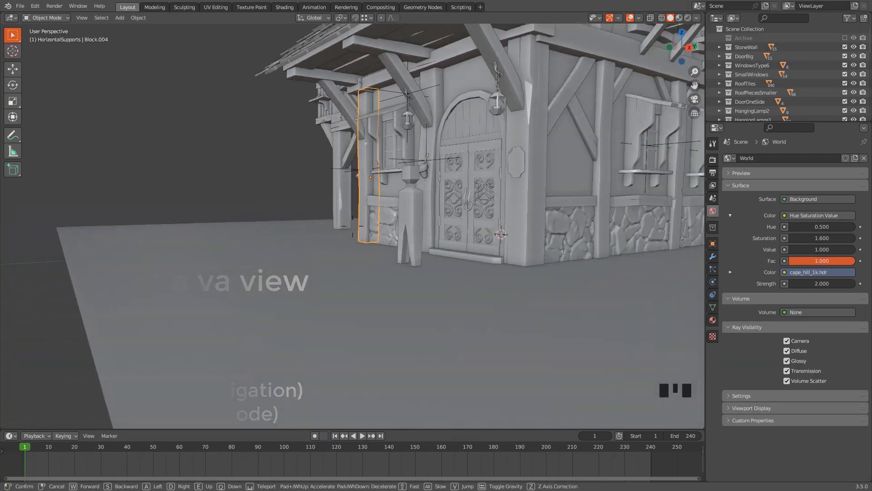
key(shift+`)
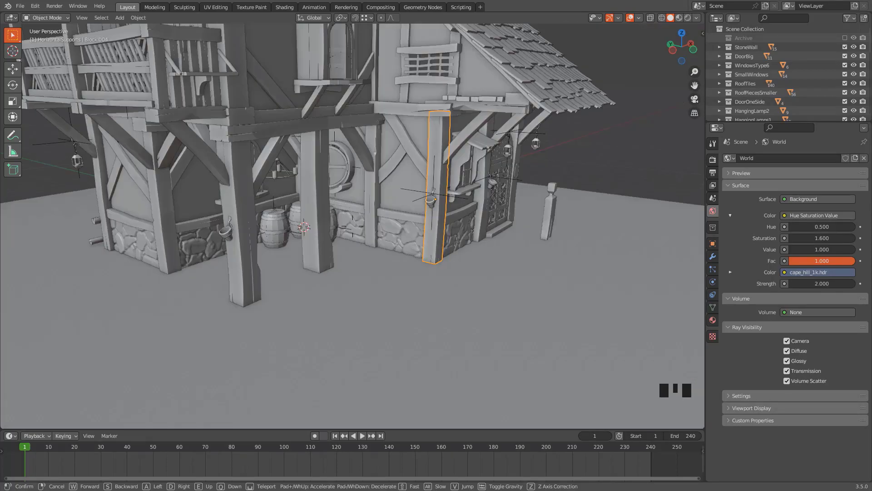
- Orbit to the hanging lanterns under the beam, select one and enter Edit Mode on it
scroll(down, 3)
drag(426, 218, 358, 231)
scroll(up, 3)
drag(352, 217, 312, 205)
click(312, 206)
key(Tab)
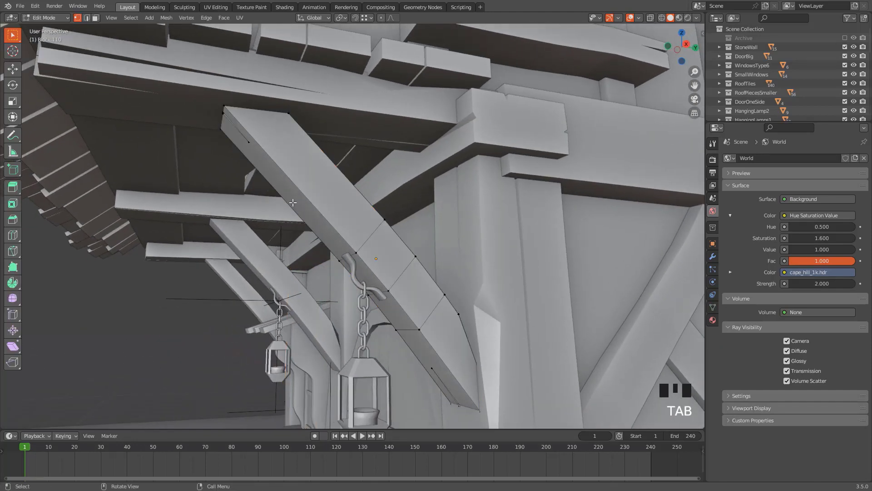
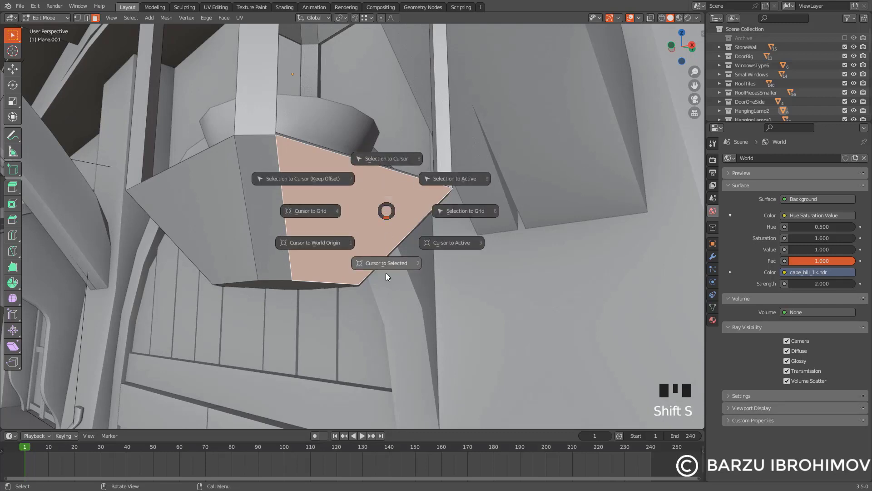
- Snap the cursor to the chosen face and add a cylinder there via Shift+A
key(Tab)
scroll(down, 3)
key(shift+a)
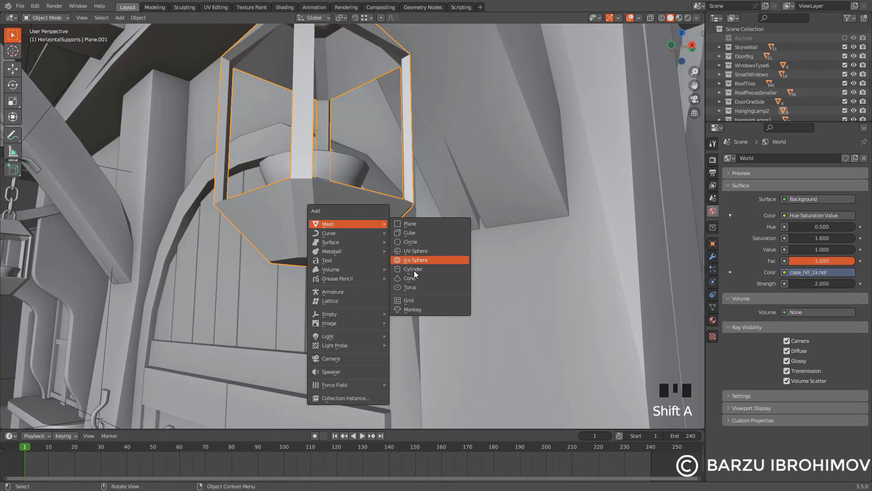
scroll(down, 3)
key(Tab)
- Shrink the new cylinder, tilt it against the lantern face and nudge it into place
key(s)
key(s)
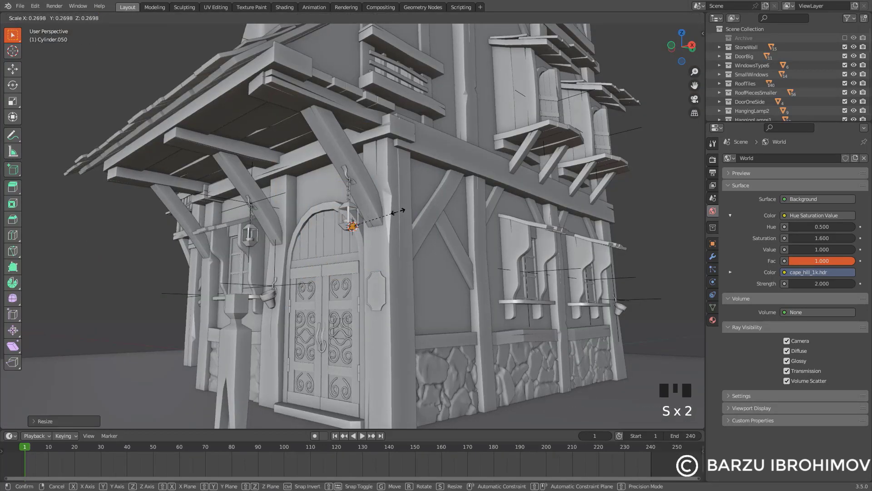
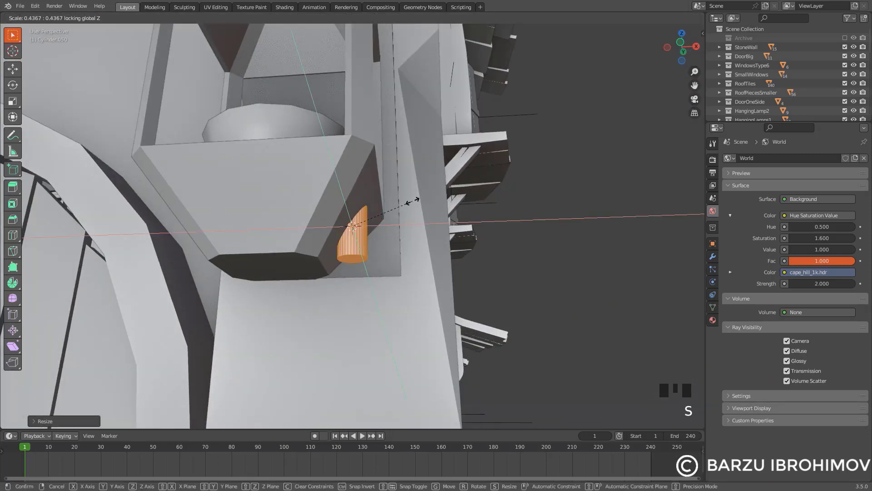
key(Tab)
key(r)
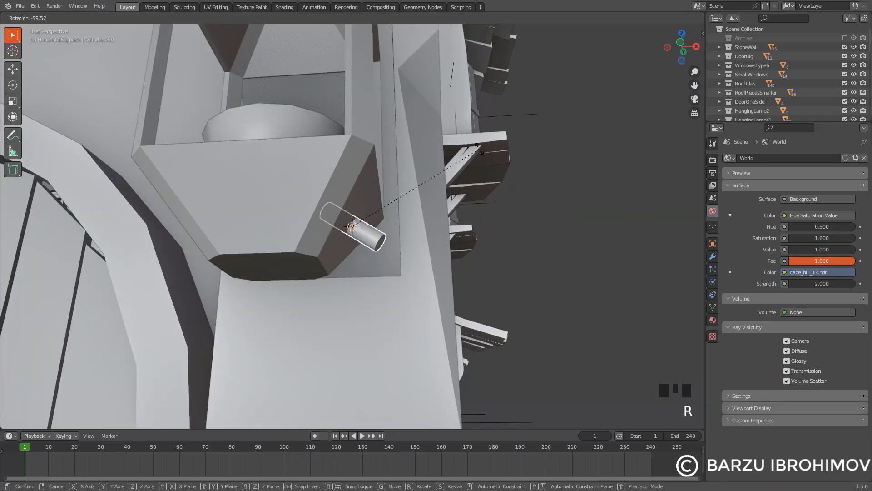
drag(459, 237, 502, 208)
key(g)
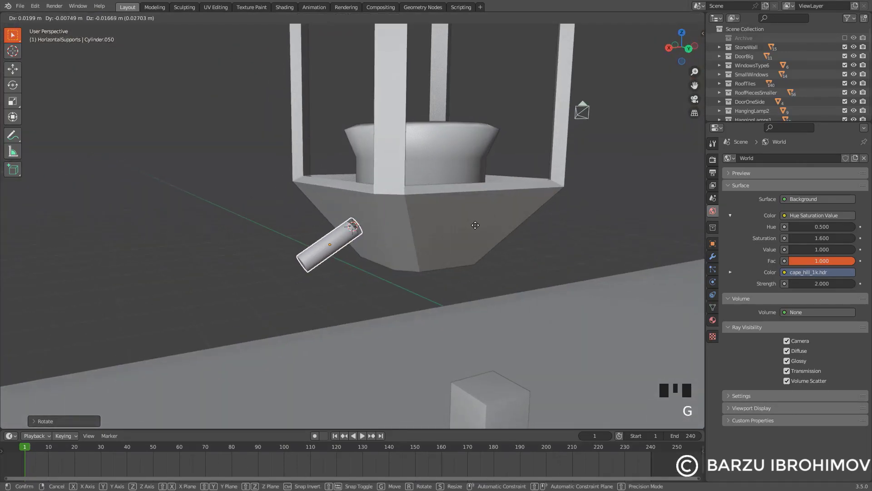
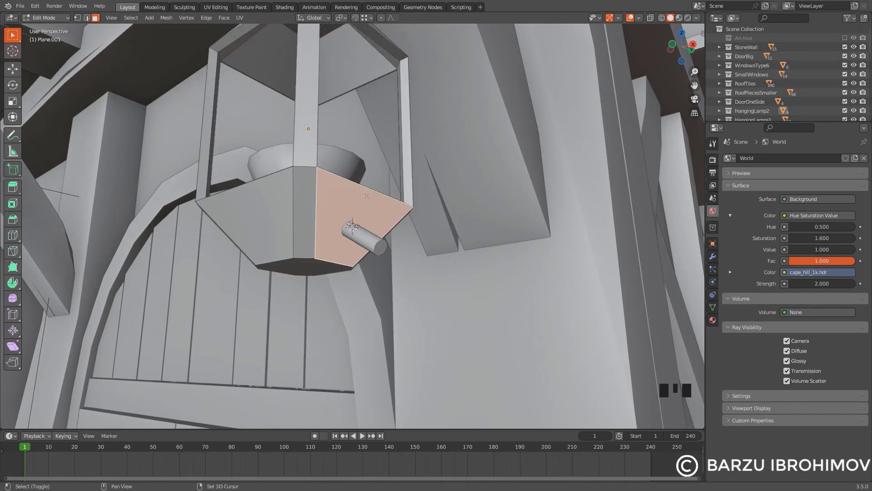
- Align the view head-on to the selected lantern face in orthographic
key(shift+KP_7)
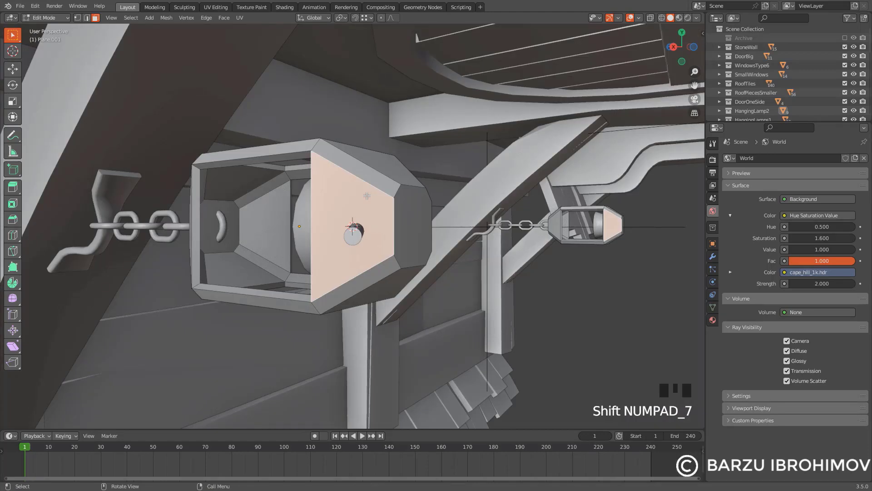
scroll(up, 3)
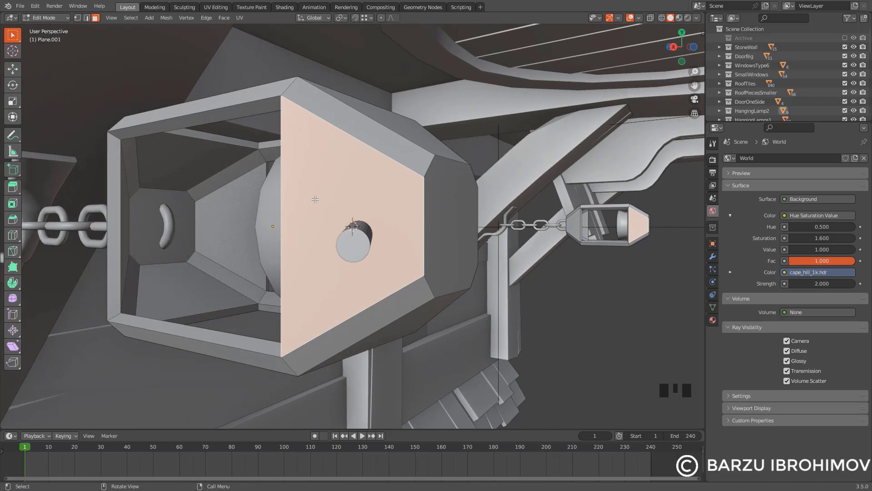
key(KP_5)
key(shift+KP_1)
key(shift+KP_7)
scroll(up, 3)
scroll(down, 3)
- Back in Object Mode, delete the tilted cylinder and reselect the lantern for a new add
key(Tab)
click(347, 241)
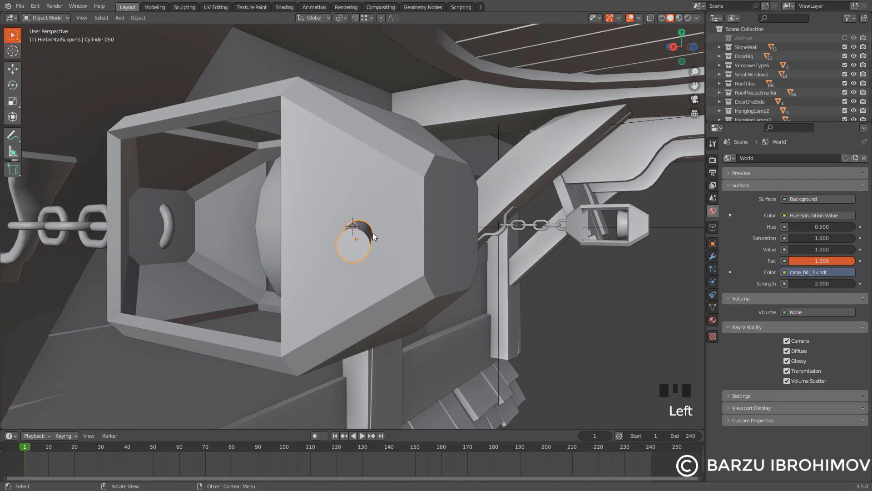
key(x)
click(338, 221)
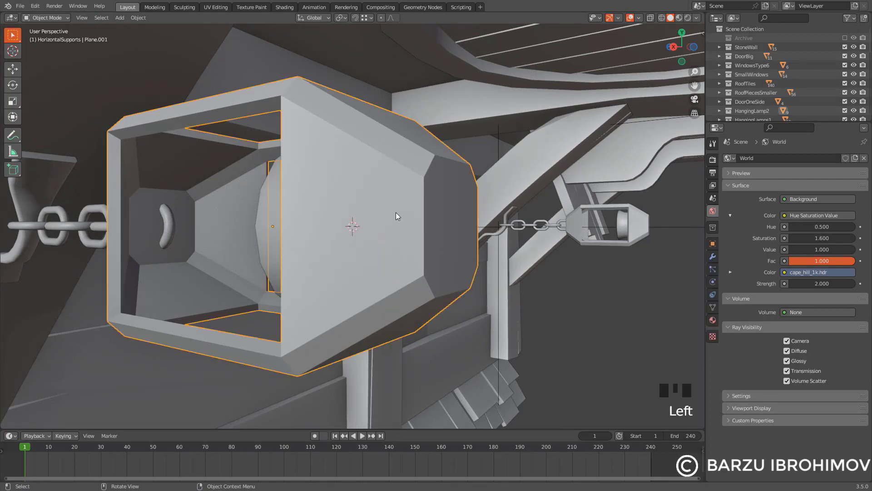
scroll(up, 3)
key(shift+a)
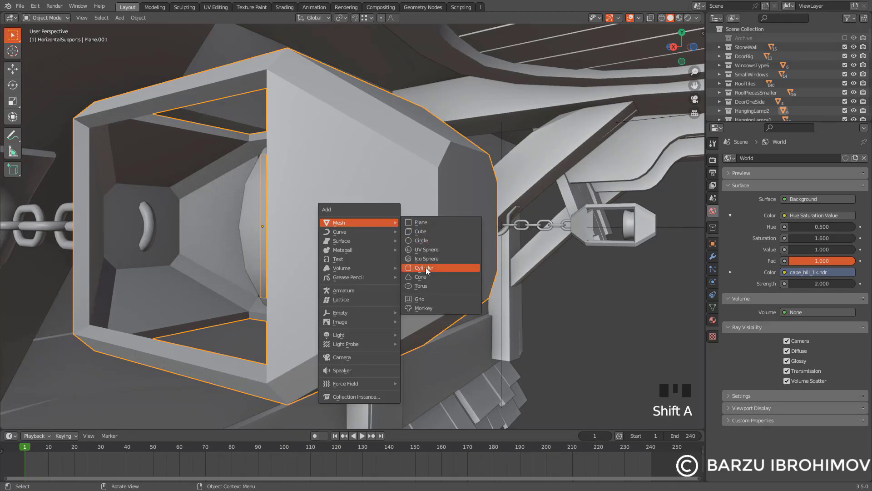
- Add a fresh cylinder at the face centre and shrink it to about 0.2 scale
scroll(down, 3)
scroll(up, 3)
drag(45, 422, 349, 237)
scroll(down, 3)
scroll(down, 3)
scroll(up, 3)
key(Tab)
scroll(down, 3)
key(s)
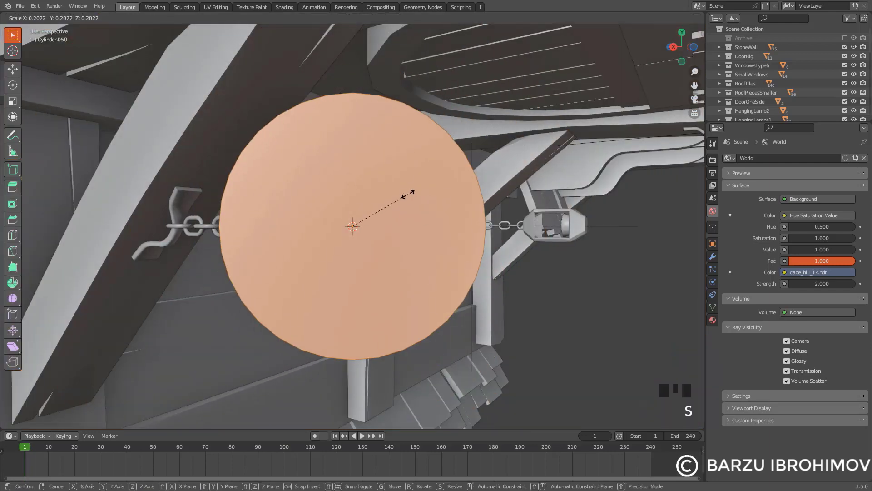
key(s)
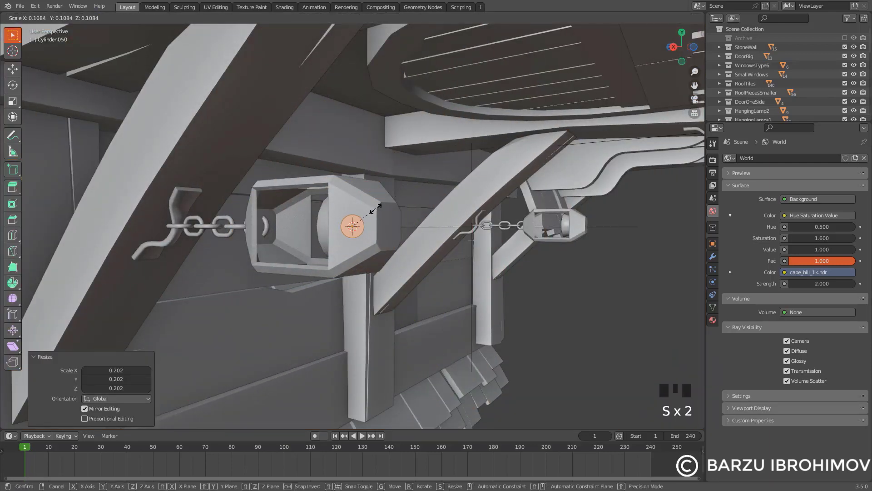
scroll(up, 3)
key(Tab)
- Enter Edit Mode on the lantern and view its face edge-on in wireframe orthographic
click(400, 243)
key(Tab)
key(shift+KP_1)
scroll(up, 3)
scroll(down, 3)
scroll(down, 3)
key(KP_5)
key(shift+z)
scroll(up, 3)
scroll(down, 3)
key(KP_5)
key(KP_5)
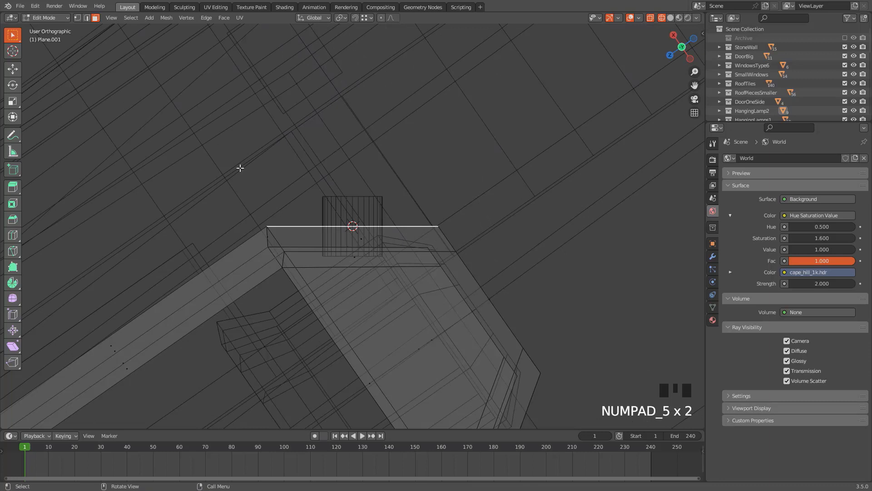
- Leave Edit Mode, select the small cylinder and zoom in on it
scroll(down, 3)
scroll(up, 3)
key(Tab)
click(368, 197)
scroll(up, 3)
key(g)
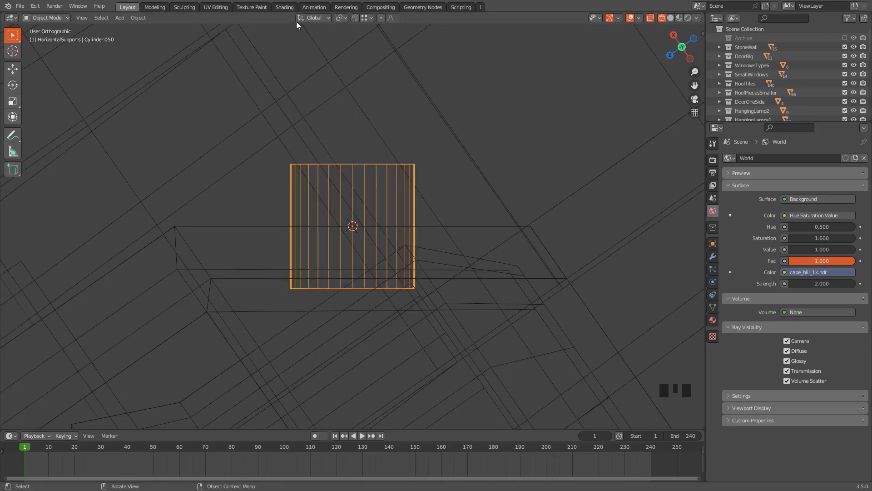
- Set Transform Orientation to View and move the cylinder along the view's Y axis
drag(313, 16, 292, 81)
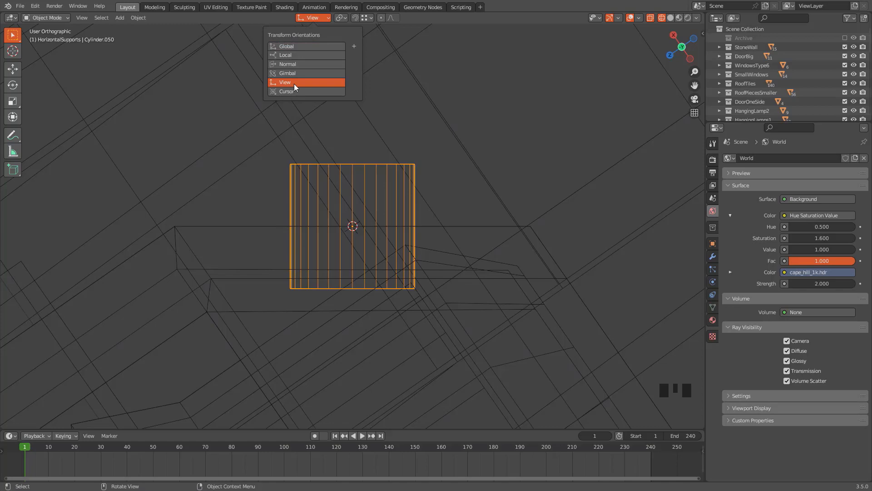
key(g)
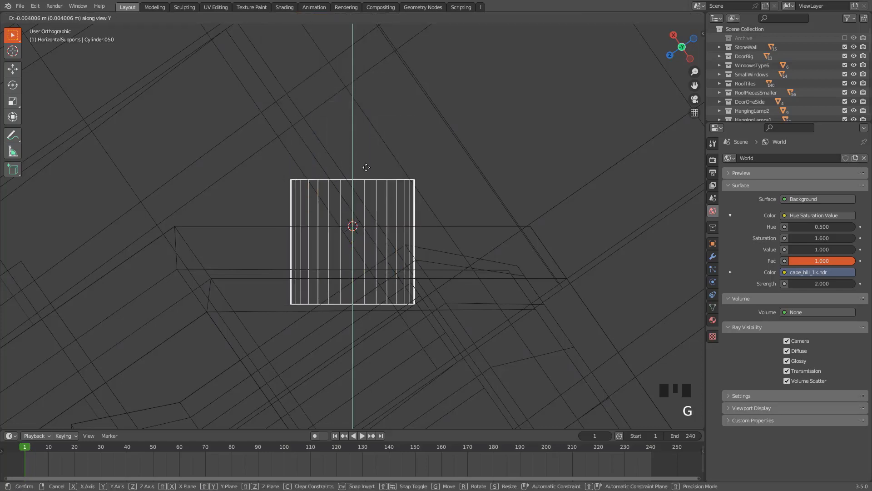